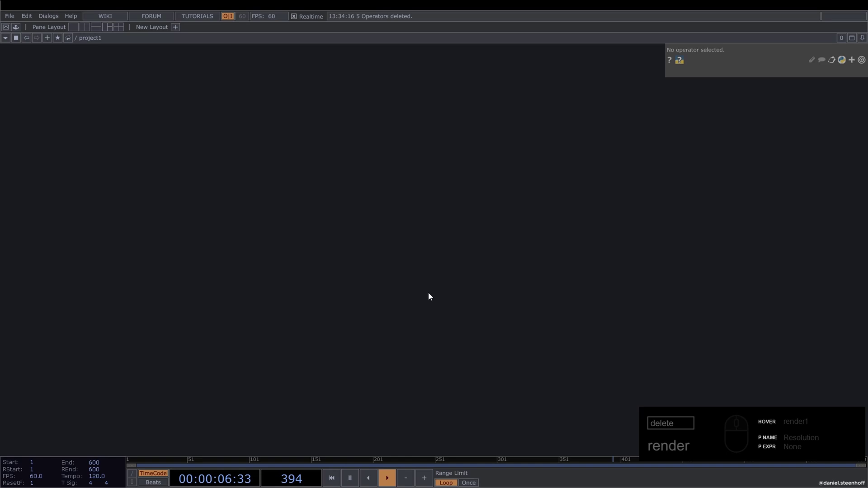
# Step: Create a Sphere SOP, sphere1, from the operator list and place it in the network
pyautogui.press('Tab')
pyautogui.moveTo(360, 182); pyautogui.dragTo(381, 238)
pyautogui.write('he')
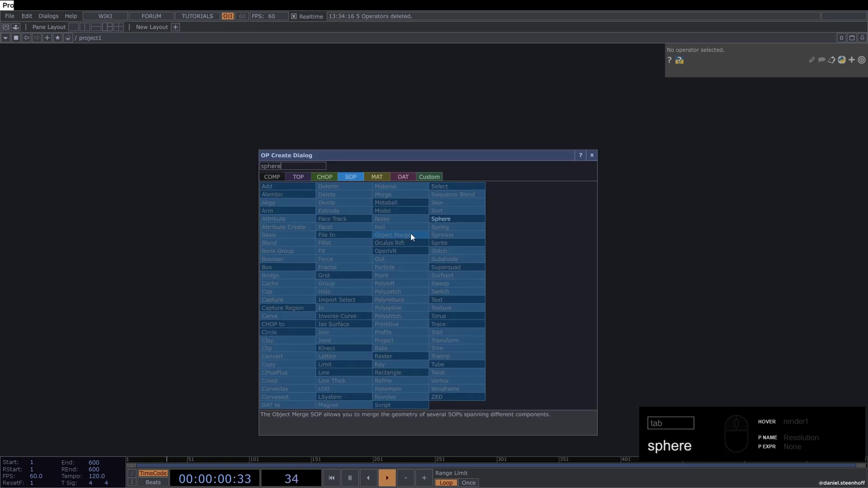
pyautogui.write('re')
pyautogui.moveTo(450, 222); pyautogui.dragTo(450, 276)
pyautogui.moveTo(502, 297); pyautogui.dragTo(221, 334)
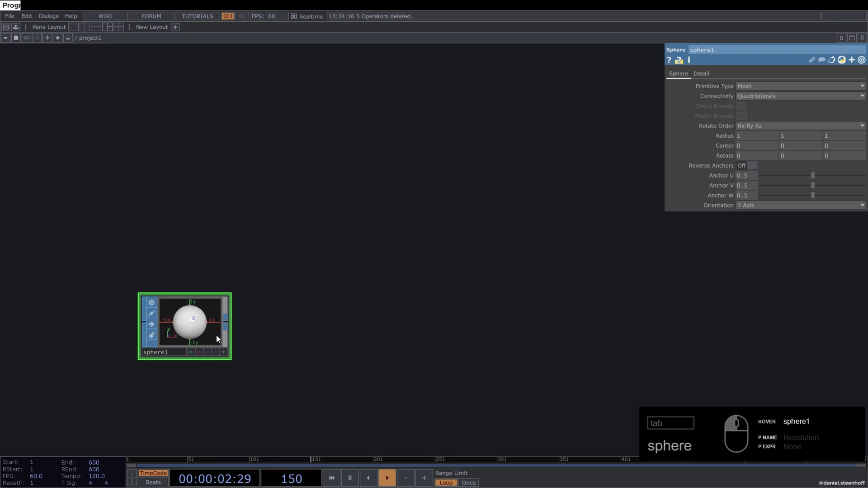
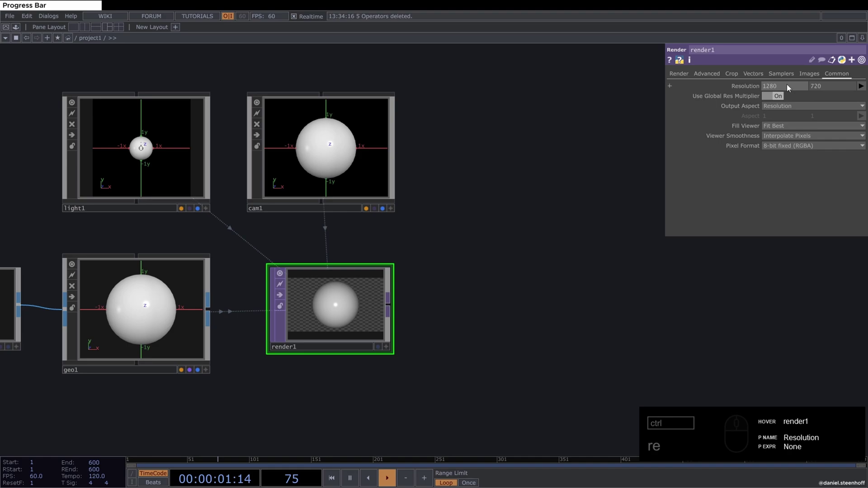
# Step: Make render1's output square at 1280 by 1280 resolution
pyautogui.moveTo(804, 89); pyautogui.dragTo(811, 138)
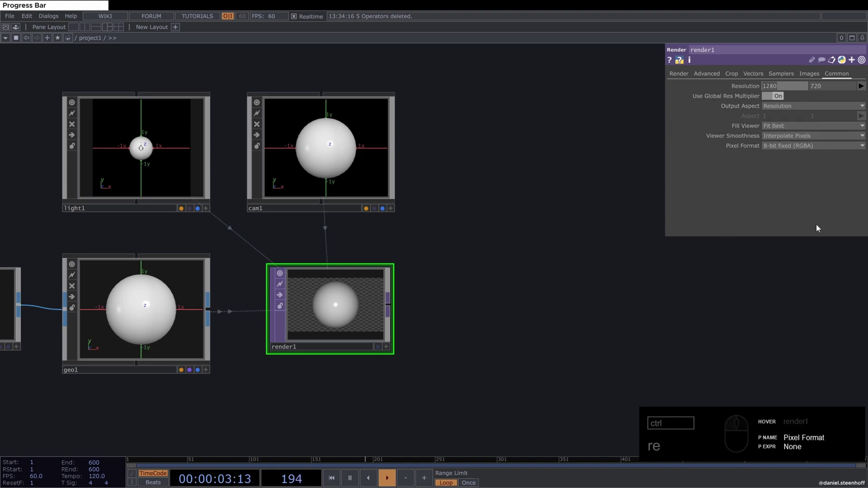
pyautogui.moveTo(825, 91); pyautogui.dragTo(757, 95)
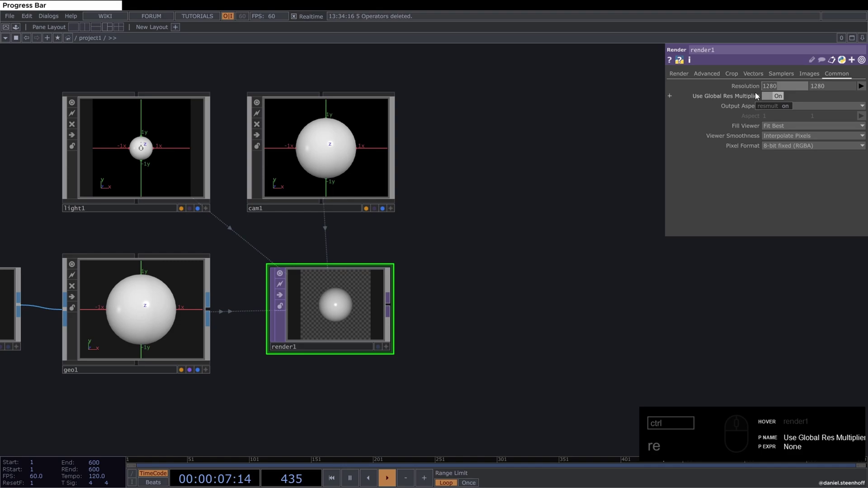
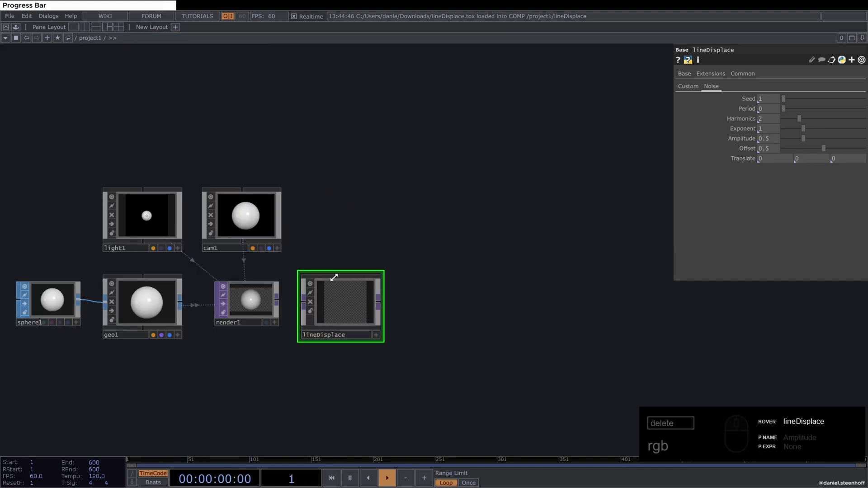
# Step: Feed render1 into lineDisplace and set it to 25 vertical lanes
pyautogui.moveTo(280, 304); pyautogui.dragTo(380, 309)
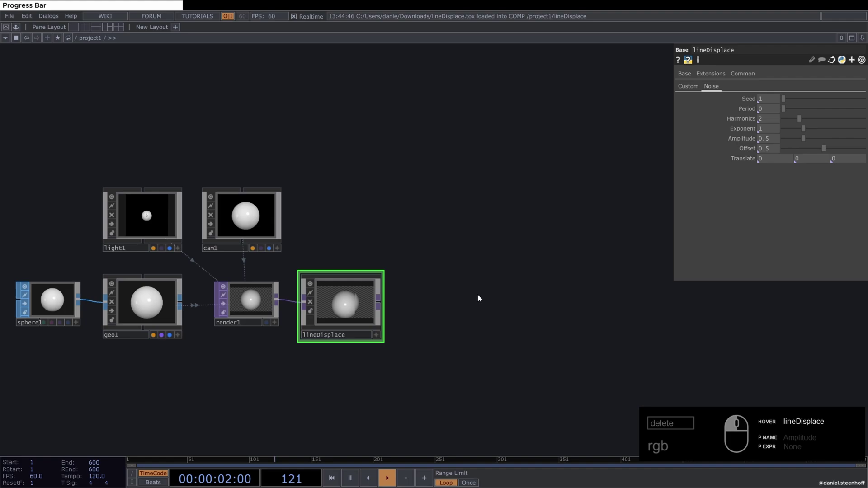
pyautogui.moveTo(692, 88); pyautogui.dragTo(770, 112)
pyautogui.moveTo(767, 104); pyautogui.dragTo(722, 107)
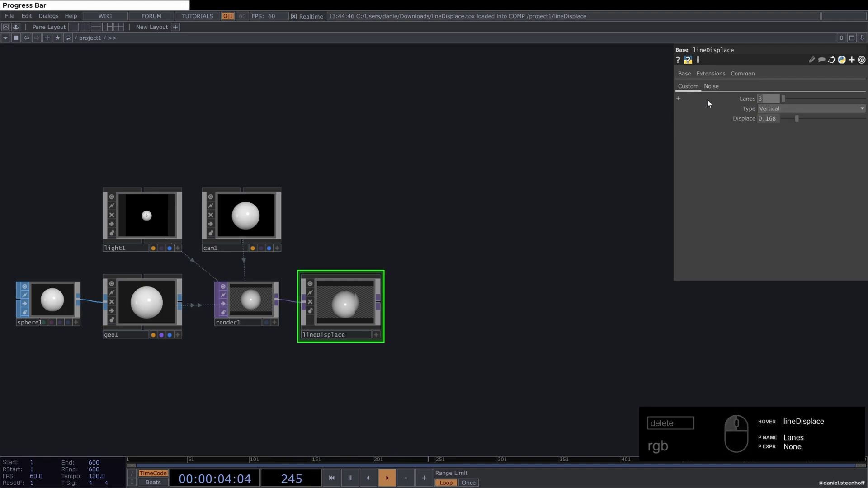
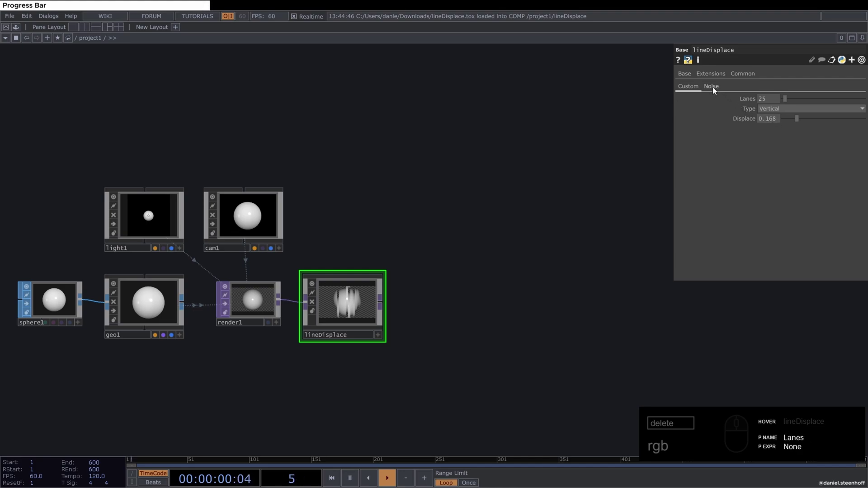
# Step: Recentre the network and review lineDisplace's noise settings
pyautogui.moveTo(421, 220); pyautogui.dragTo(681, 97)
pyautogui.press('Tab')
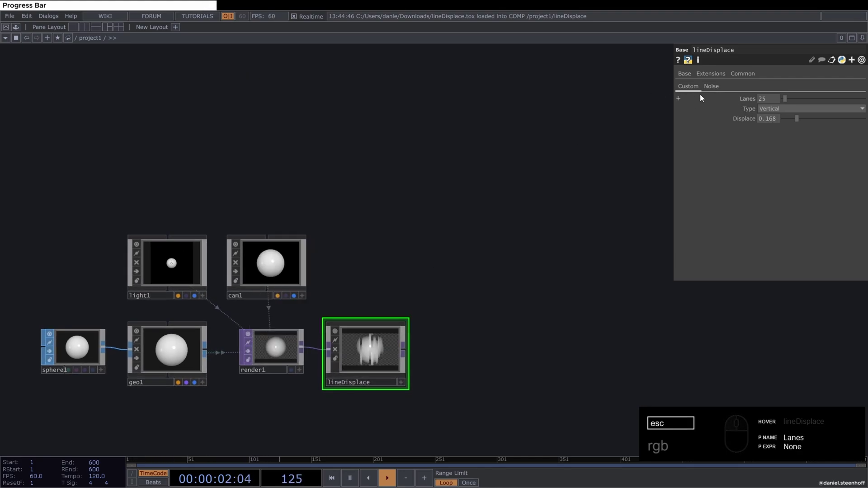
pyautogui.moveTo(714, 91); pyautogui.dragTo(787, 106)
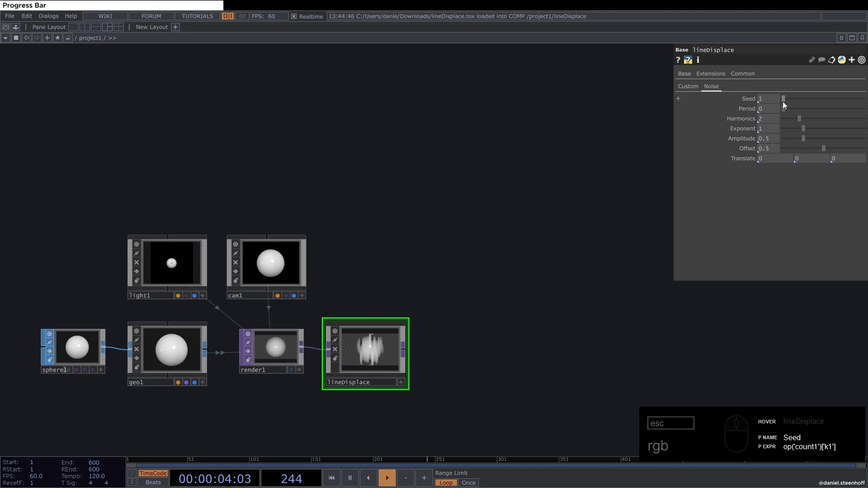
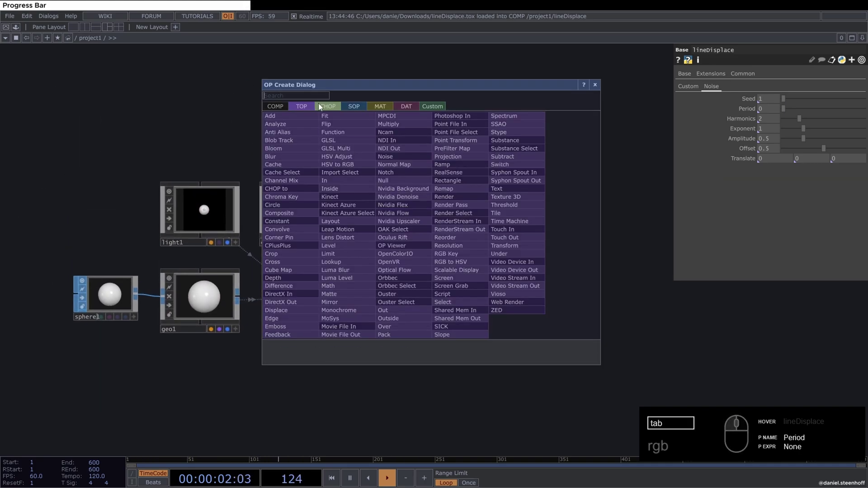
# Step: Add a Beat CHOP, beat1, with its period set to 2
pyautogui.moveTo(336, 108); pyautogui.dragTo(337, 134)
pyautogui.write('eat')
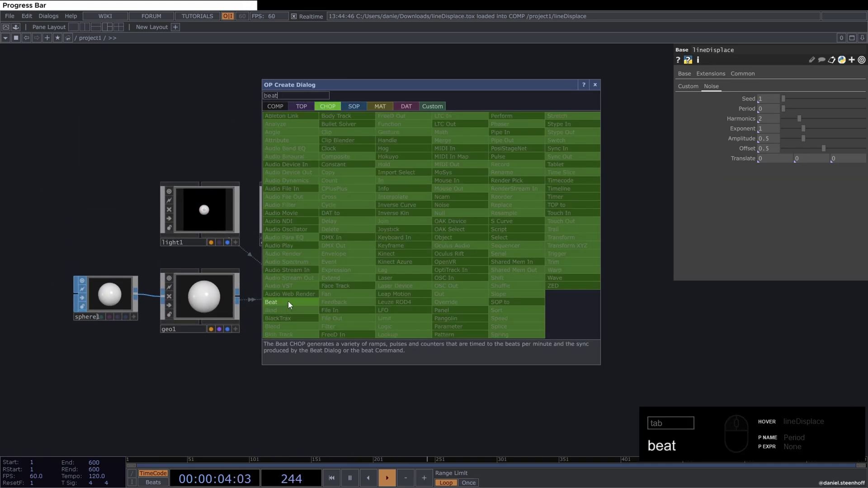
pyautogui.moveTo(221, 184); pyautogui.dragTo(766, 85)
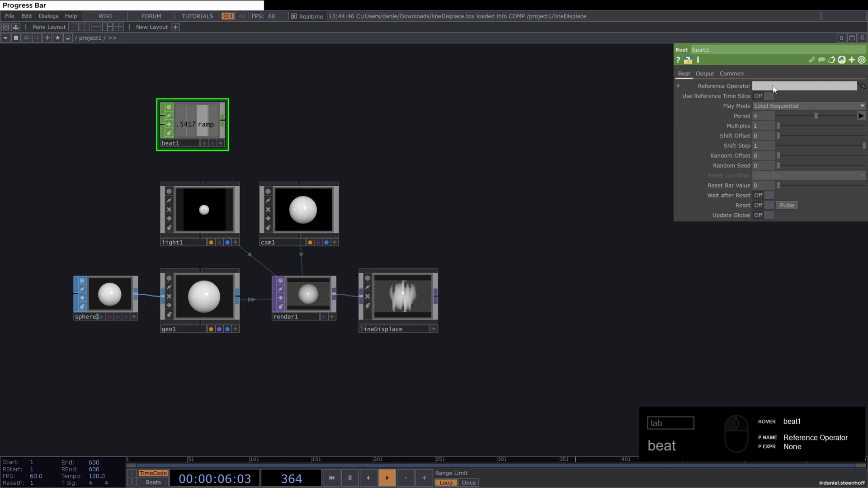
pyautogui.moveTo(774, 119); pyautogui.dragTo(542, 165)
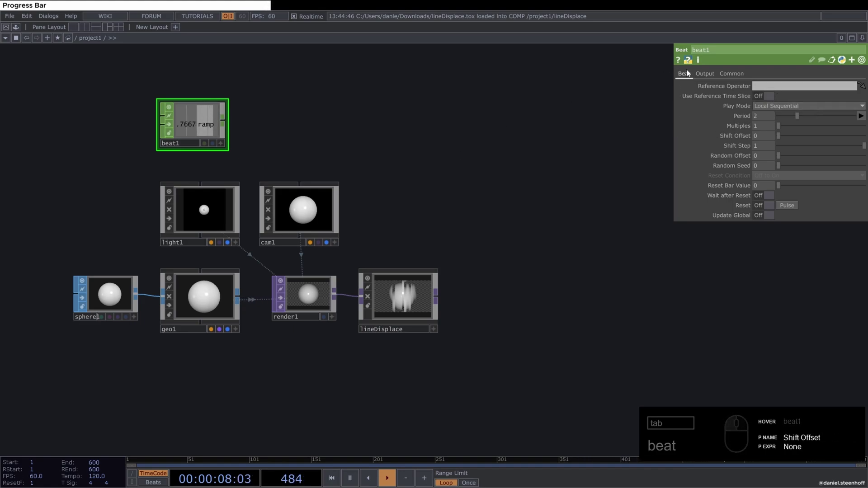
# Step: Switch beat1's output from Ramp to Pulse only, then start adding a Count CHOP
pyautogui.moveTo(700, 78); pyautogui.dragTo(768, 87)
pyautogui.click(769, 87)
pyautogui.click(771, 96)
pyautogui.moveTo(230, 128); pyautogui.dragTo(297, 121)
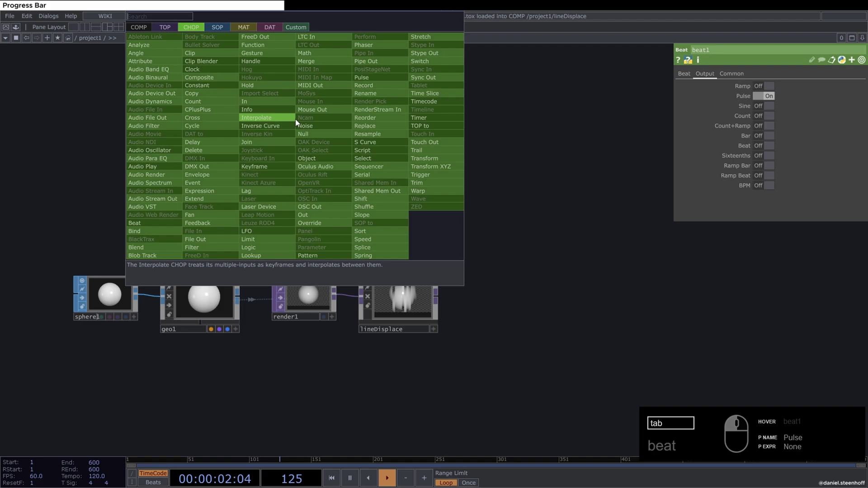
pyautogui.write('nt')
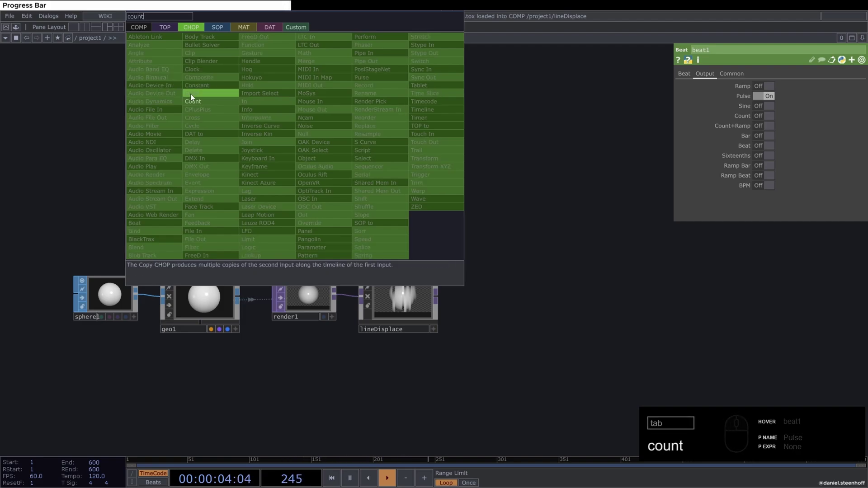
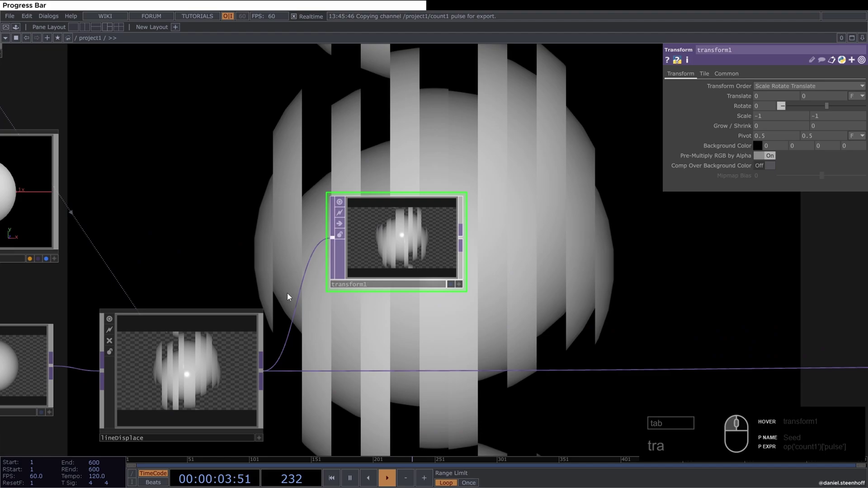
# Step: Insert a Displace TOP, displace1, on lineDisplace's outgoing connection
pyautogui.write('tra')
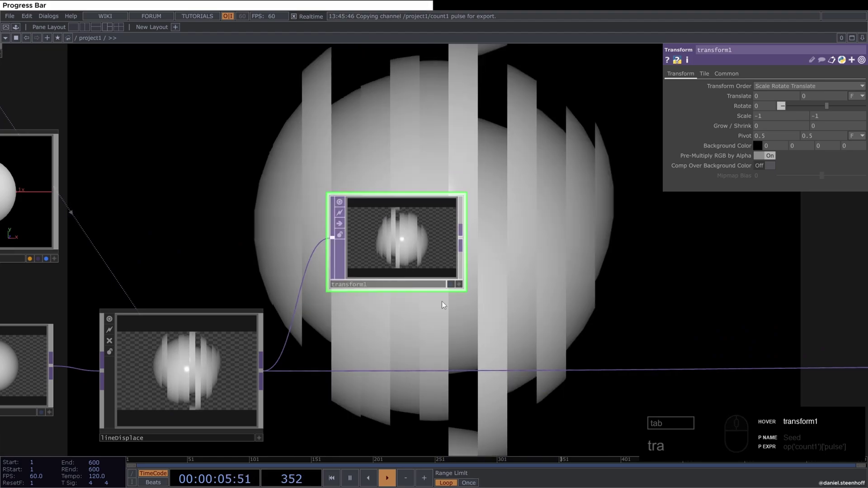
pyautogui.moveTo(462, 314); pyautogui.dragTo(539, 317)
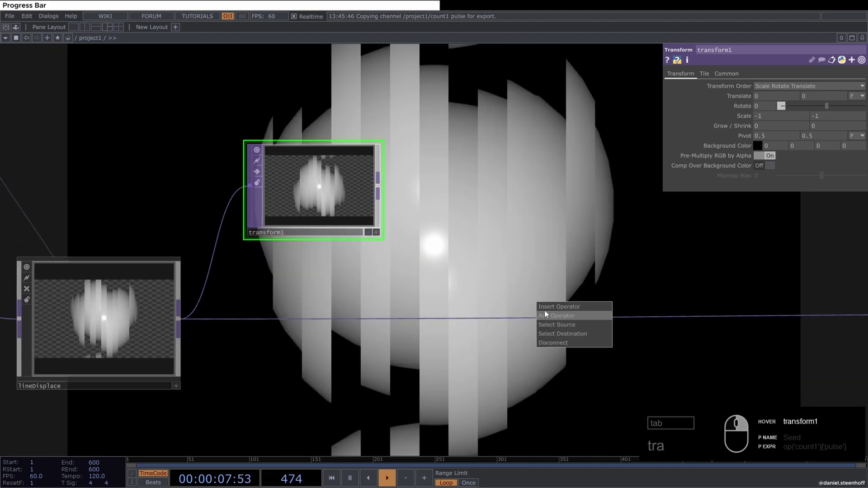
pyautogui.click(552, 310)
pyautogui.write('d')
pyautogui.press('Tab')
pyautogui.click(406, 395)
pyautogui.write('d')
# Step: Wire the flipped transform1 into displace1's second input, scattering the sphere into fragments
pyautogui.moveTo(565, 344); pyautogui.dragTo(585, 329)
pyautogui.click(592, 325)
pyautogui.moveTo(379, 188); pyautogui.dragTo(569, 254)
pyautogui.click(577, 245)
pyautogui.click(741, 112)
pyautogui.moveTo(742, 107); pyautogui.dragTo(742, 106)
pyautogui.middleClick(756, 106)
# Step: Lower displace1's horizontal displace weight to about 0.089
pyautogui.middleClick(711, 129)
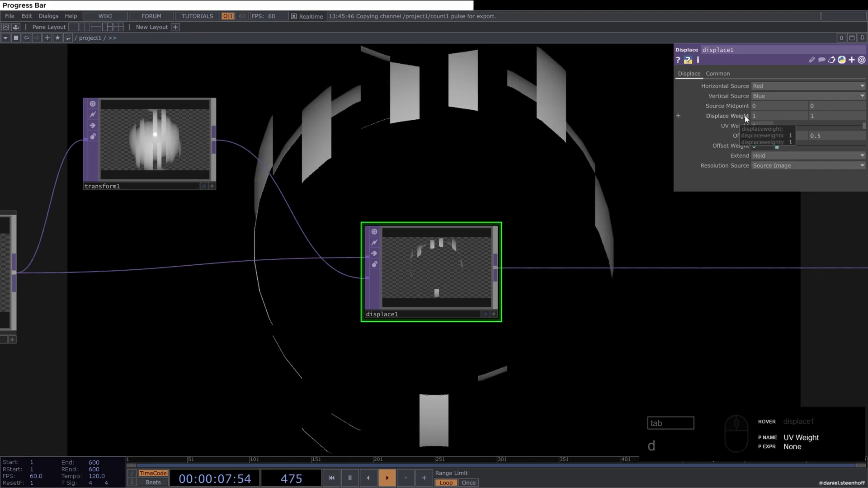
pyautogui.moveTo(767, 120); pyautogui.dragTo(730, 120)
pyautogui.write('d')
pyautogui.click(730, 119)
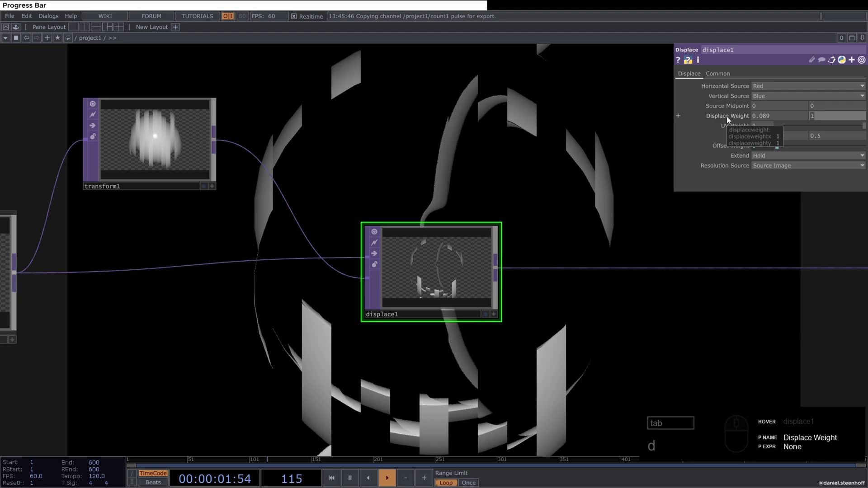
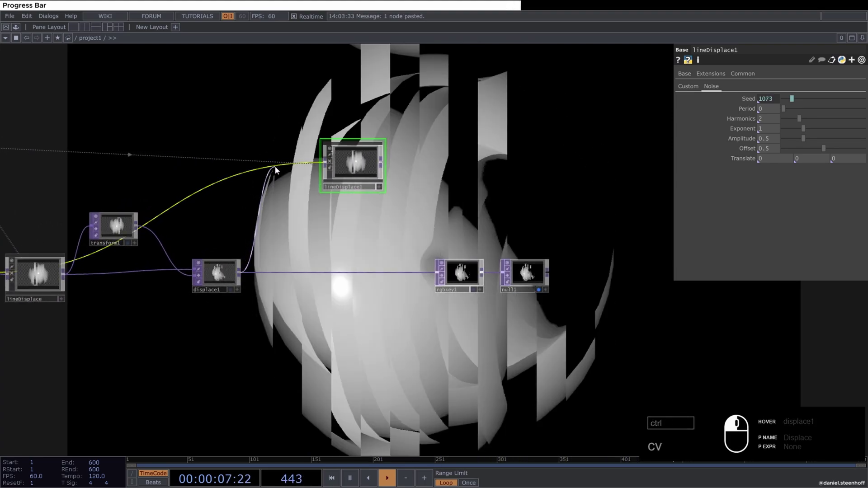
# Step: Wire transform1 into lineDisplace1 and set 20 horizontal lanes with displacement near 0.01
pyautogui.click(305, 164)
pyautogui.moveTo(351, 169); pyautogui.dragTo(689, 89)
pyautogui.moveTo(690, 89); pyautogui.dragTo(738, 104)
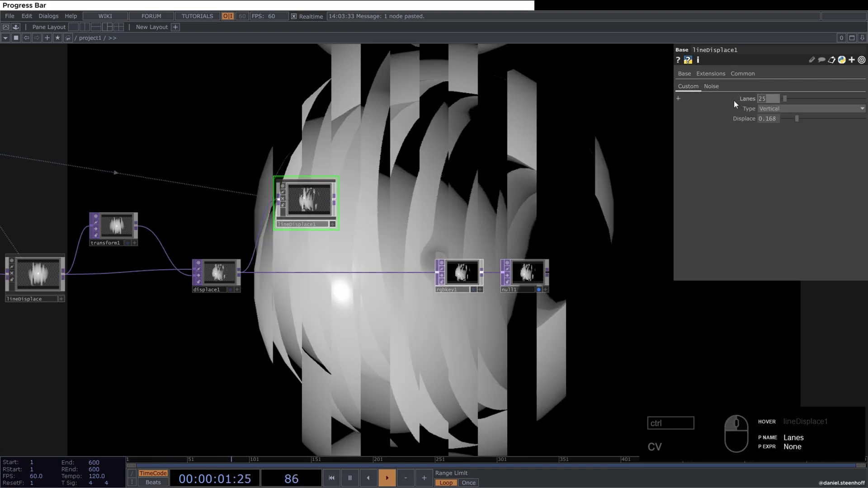
pyautogui.moveTo(764, 111); pyautogui.dragTo(810, 130)
pyautogui.click(772, 119)
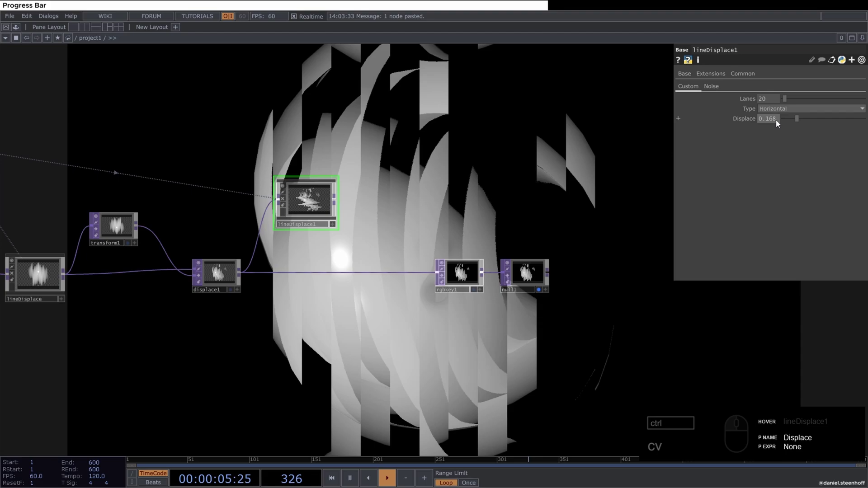
pyautogui.moveTo(783, 123); pyautogui.dragTo(734, 123)
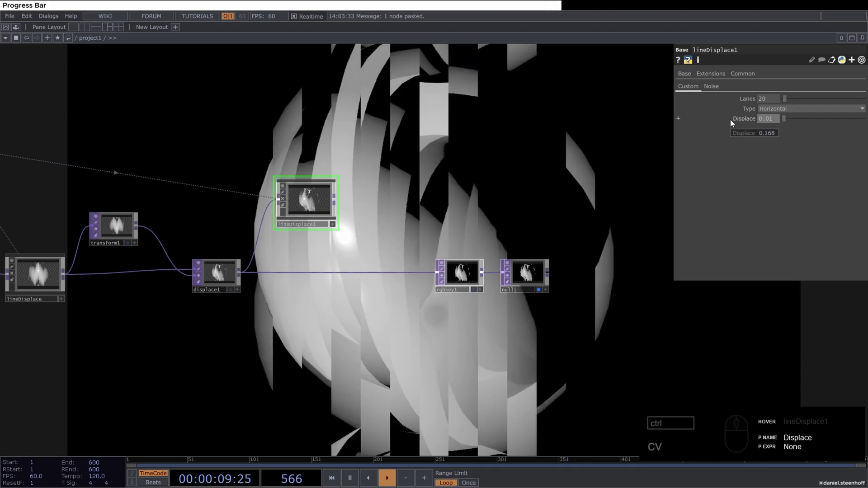
# Step: Arrange the nodes and start adding a Difference TOP combining lineDisplace1 with displace1
pyautogui.moveTo(378, 234); pyautogui.dragTo(353, 219)
pyautogui.moveTo(337, 204); pyautogui.dragTo(258, 270)
pyautogui.moveTo(347, 250); pyautogui.dragTo(271, 272)
pyautogui.moveTo(242, 275); pyautogui.dragTo(375, 238)
pyautogui.moveTo(388, 232); pyautogui.dragTo(360, 246)
pyautogui.write('cv')
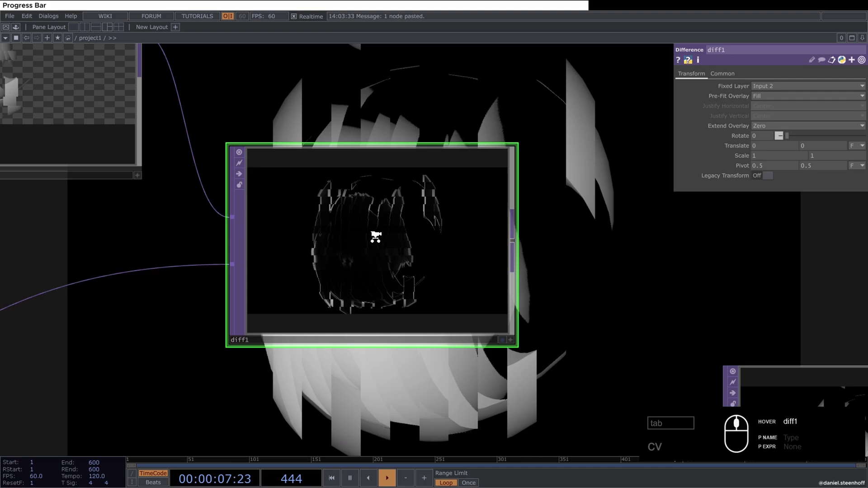
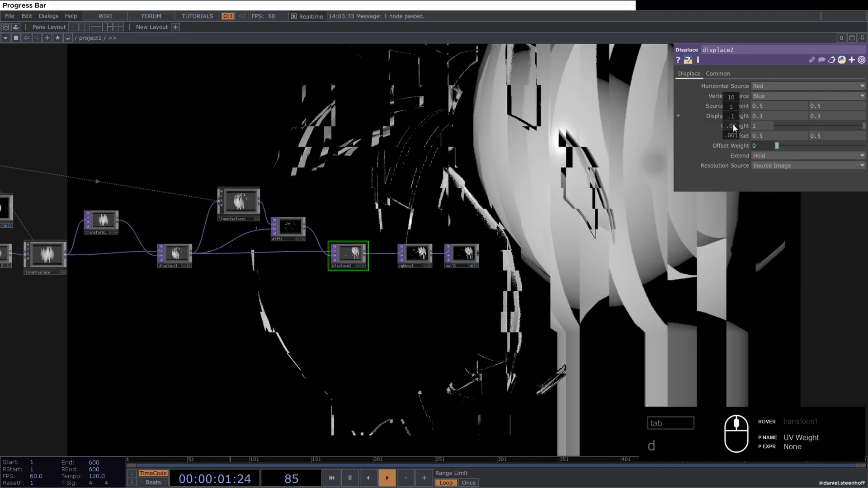
# Step: Add displace2 after diff1 with displace weight 0.04, splintering the sphere into streaks
pyautogui.write('d')
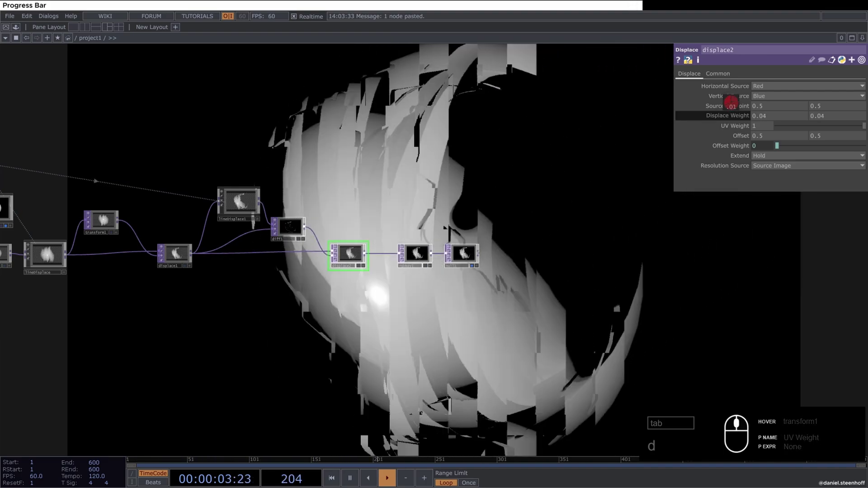
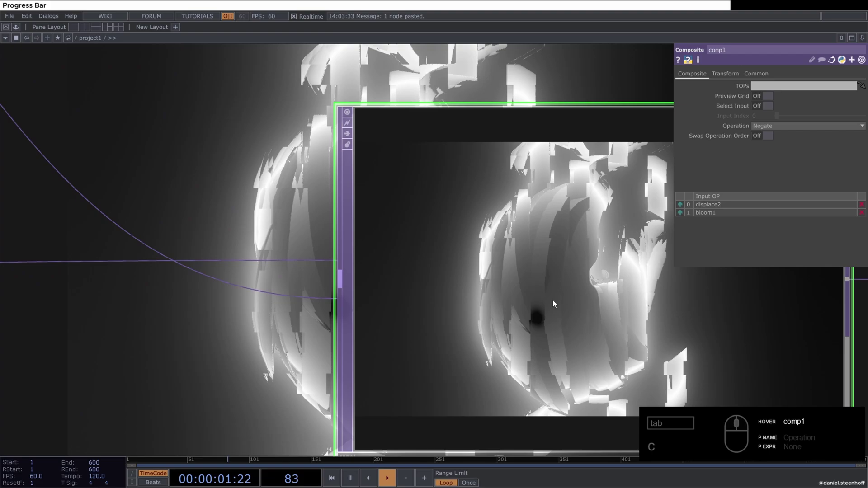
# Step: Insert a Lookup TOP, lookup1, on comp1's outgoing connection before rgbkey1
pyautogui.click(612, 386)
pyautogui.moveTo(515, 316); pyautogui.dragTo(422, 275)
pyautogui.moveTo(424, 274); pyautogui.dragTo(339, 274)
pyautogui.rightClick(344, 274)
pyautogui.click(347, 273)
pyautogui.rightClick(356, 270)
pyautogui.click(362, 264)
pyautogui.write('look')
pyautogui.moveTo(292, 301); pyautogui.dragTo(356, 275)
pyautogui.click(354, 268)
# Step: Add a black-to-white ramp1 below comp1 and wire it into lookup1's second input
pyautogui.press('Tab')
pyautogui.write('ra')
pyautogui.moveTo(269, 312); pyautogui.dragTo(241, 348)
pyautogui.moveTo(215, 342); pyautogui.dragTo(237, 342)
pyautogui.moveTo(242, 340); pyautogui.dragTo(865, 96)
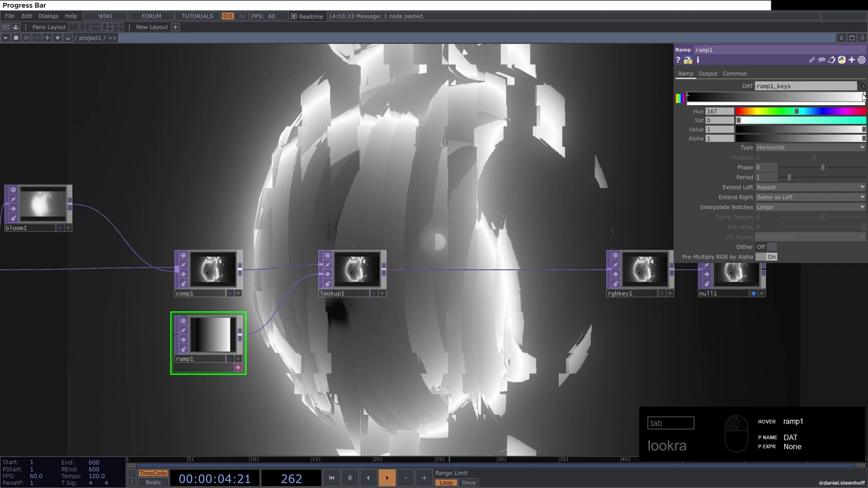
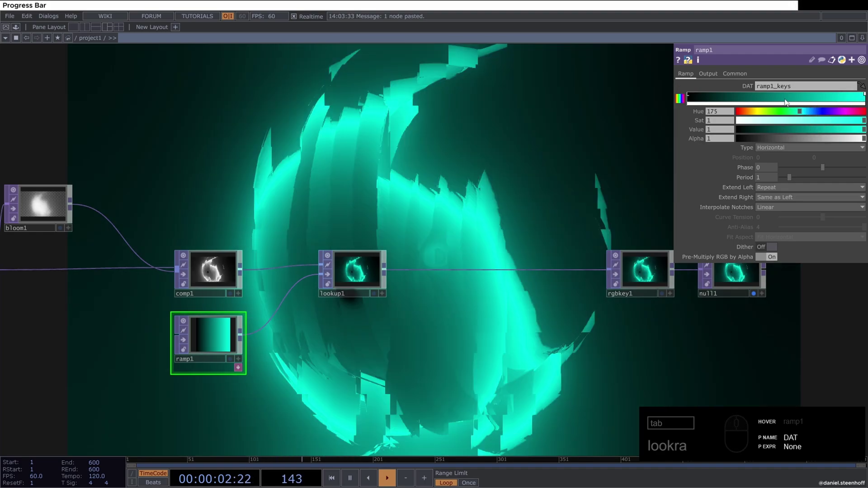
# Step: Tint ramp1's bright key toward green-teal and remove an extra key so the sphere glows teal
pyautogui.moveTo(786, 95); pyautogui.dragTo(802, 111)
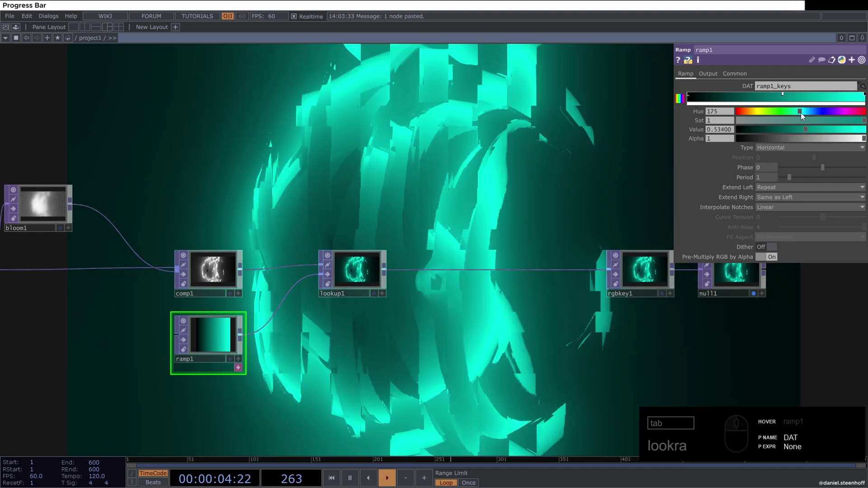
pyautogui.moveTo(798, 115); pyautogui.dragTo(417, 315)
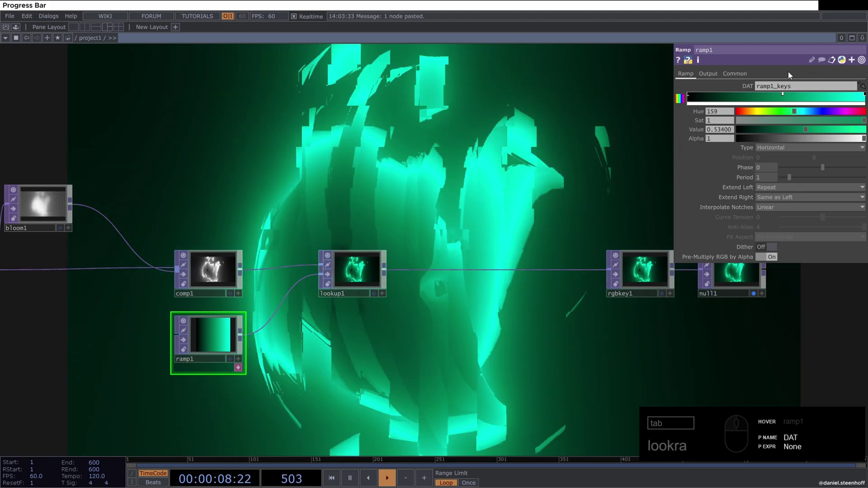
pyautogui.moveTo(824, 117); pyautogui.dragTo(777, 108)
pyautogui.moveTo(785, 111); pyautogui.dragTo(840, 109)
pyautogui.click(806, 113)
pyautogui.press('Delete')
pyautogui.moveTo(482, 310); pyautogui.dragTo(495, 302)
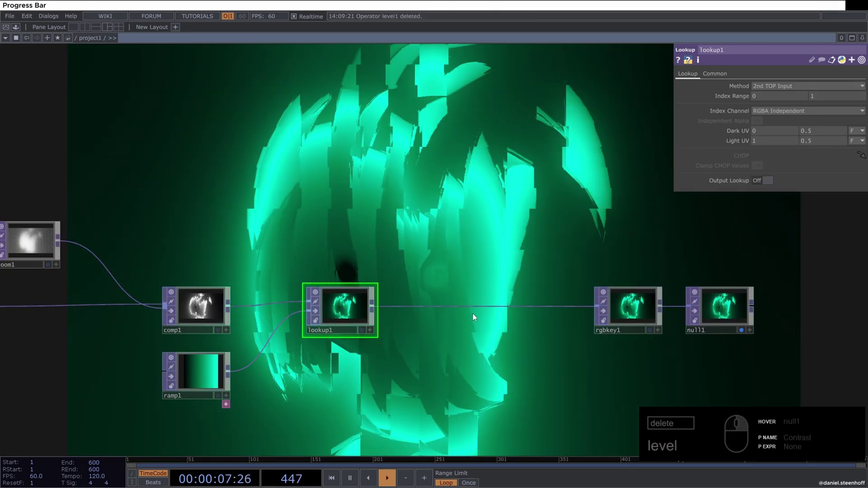